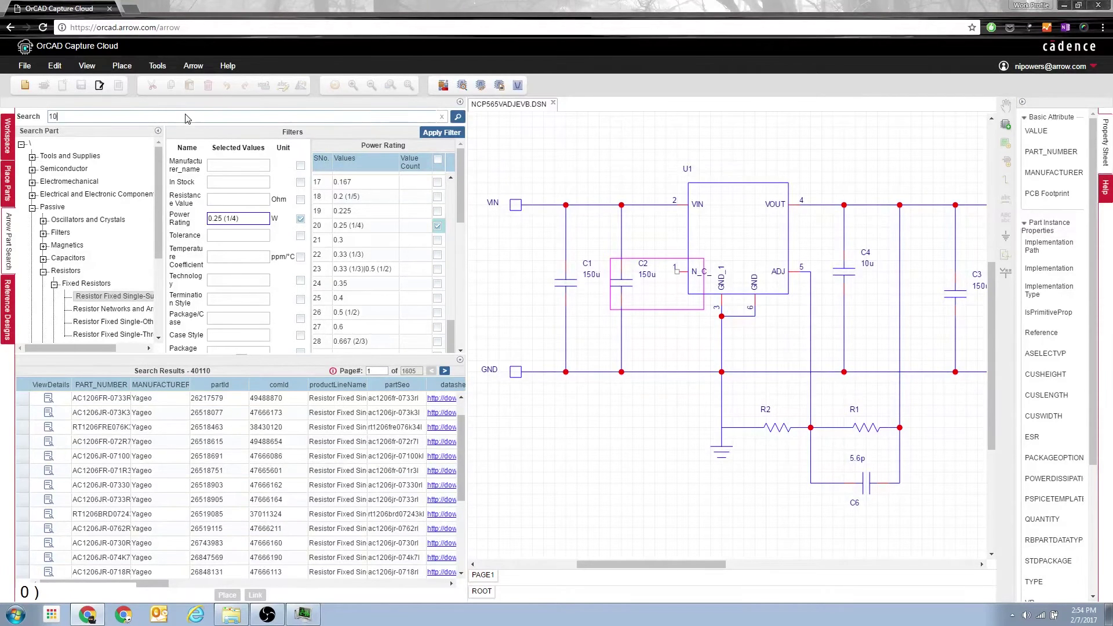
Step: Search the Arrow part catalog for 10uF within the current resistor category
{"action": "key", "text": "u"}
{"action": "key", "text": "shift+f"}
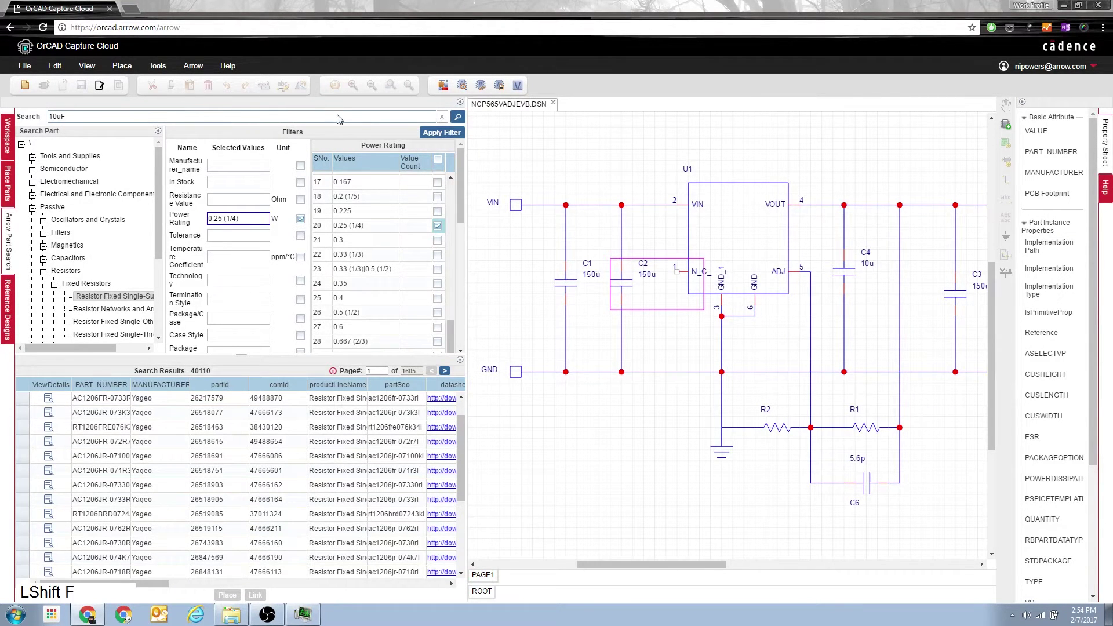
Step: Close the NO RESULT FOUND filter message
{"action": "left_click", "coordinate": [459, 125]}
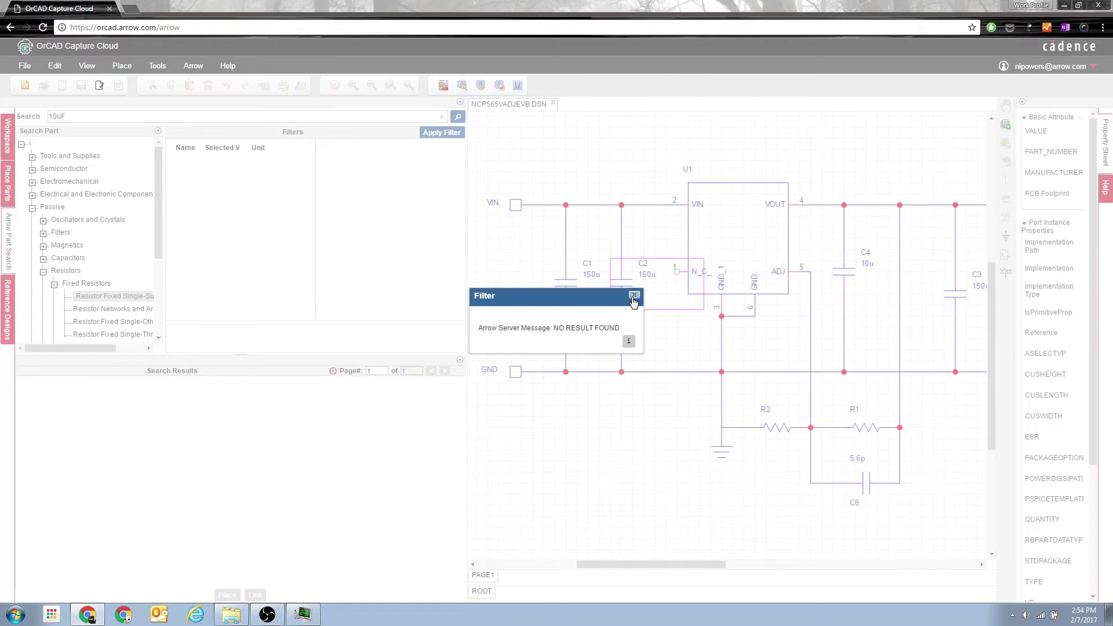
Step: Dismiss the message and select the root '\' category to rerun the 10uF search everywhere
{"action": "left_click", "coordinate": [634, 303]}
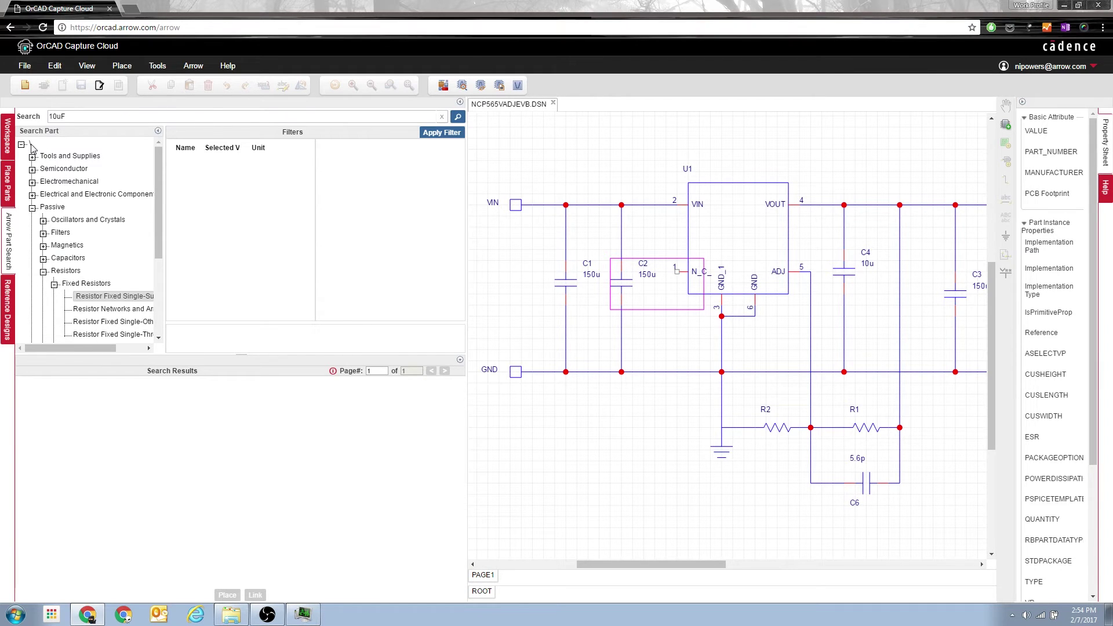
{"action": "left_click", "coordinate": [34, 146]}
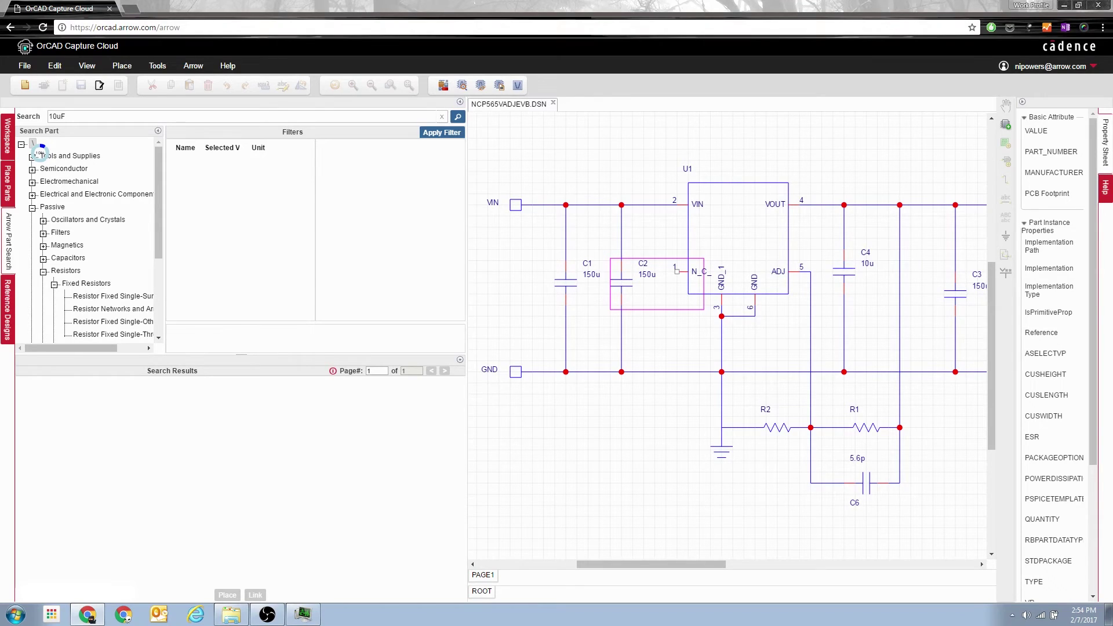